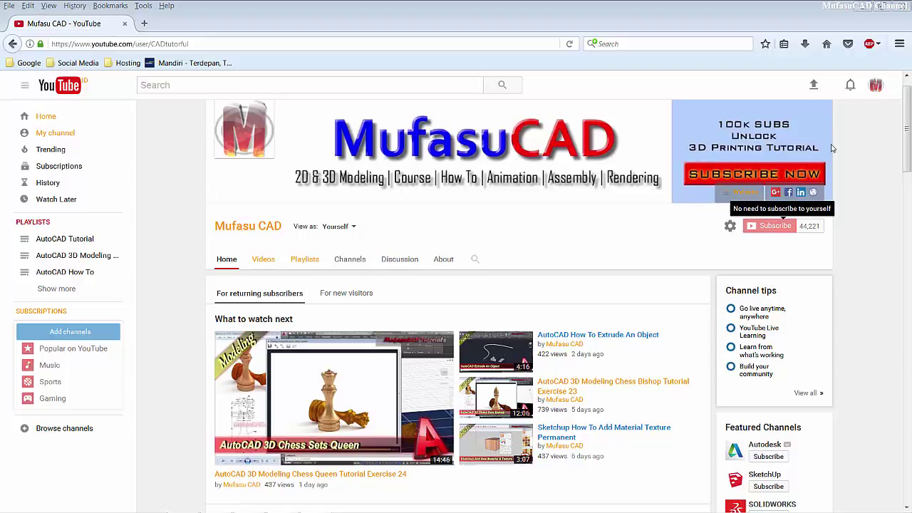
Switch from the MufasuCAD YouTube page to the empty Fusion 360 design.
{"action": "left_click", "coordinate": [866, 5]}
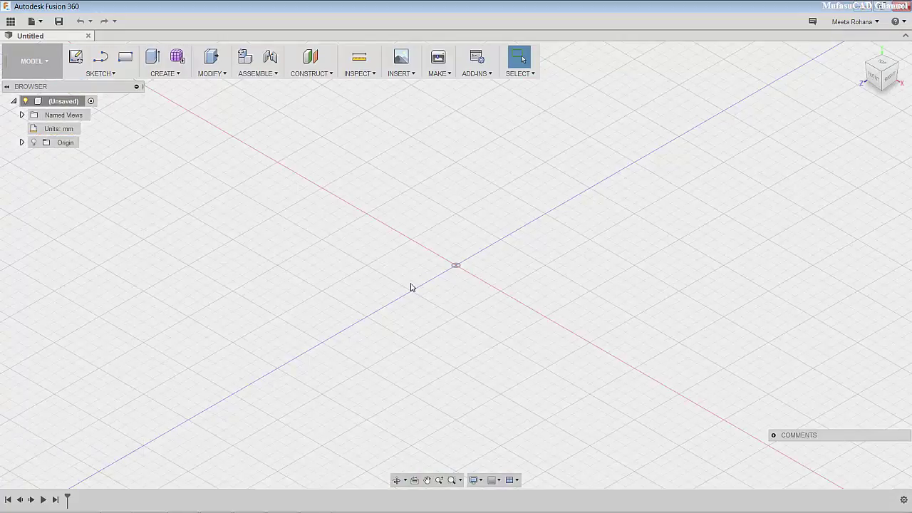
Create a project folder named 'Another Files' in the Data Panel and enter it.
{"action": "left_click", "coordinate": [18, 29]}
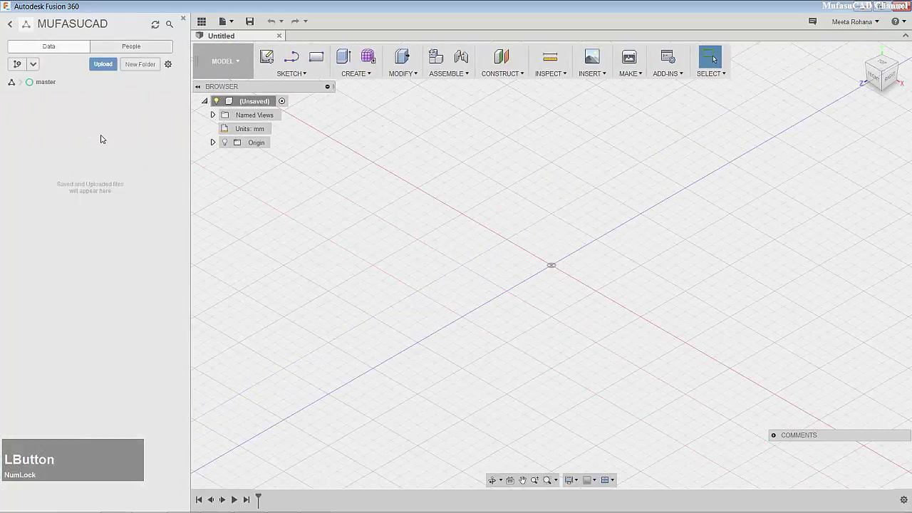
{"action": "left_click", "coordinate": [146, 63]}
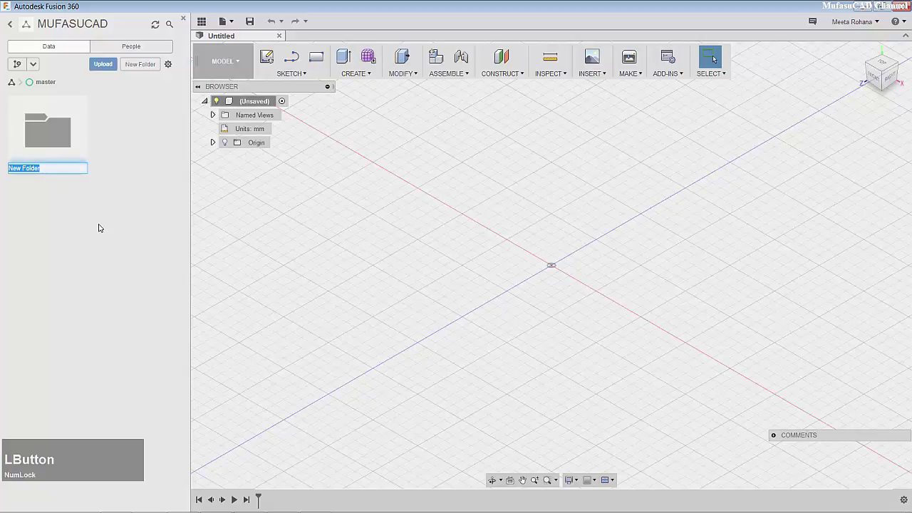
{"action": "type", "text": "another"}
{"action": "key", "text": "space"}
{"action": "type", "text": "files"}
{"action": "key", "text": "Return"}
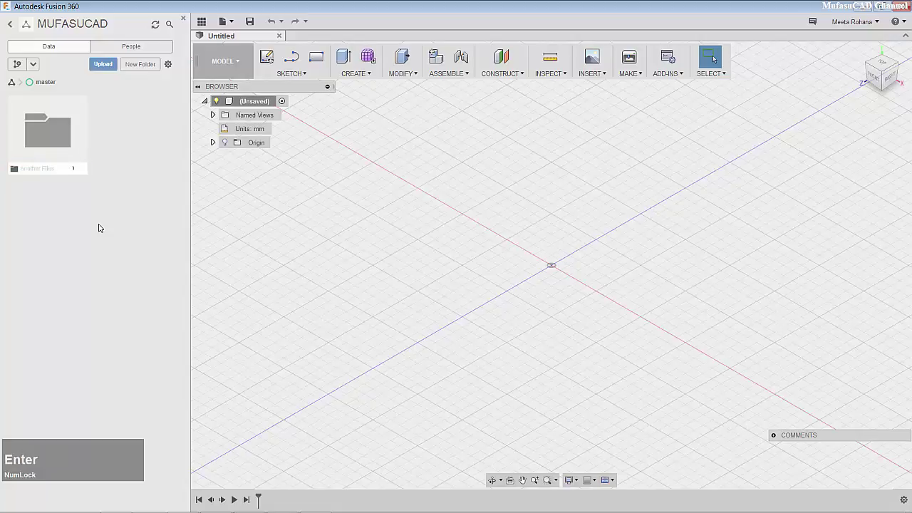
{"action": "key", "text": "Return"}
{"action": "left_click", "coordinate": [58, 142]}
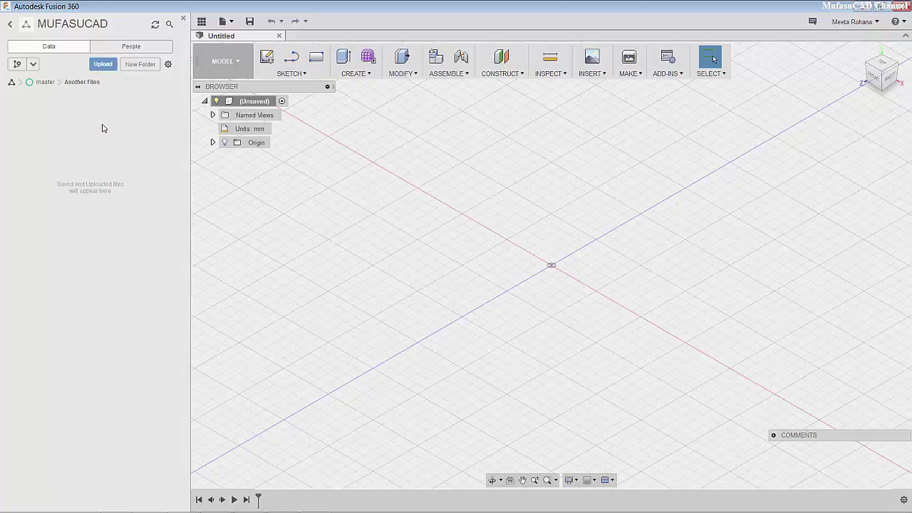
Queue the desktop bolt (SLDPRT) and Chess Queen (DWG) files for upload into Another Files.
{"action": "left_click", "coordinate": [113, 66]}
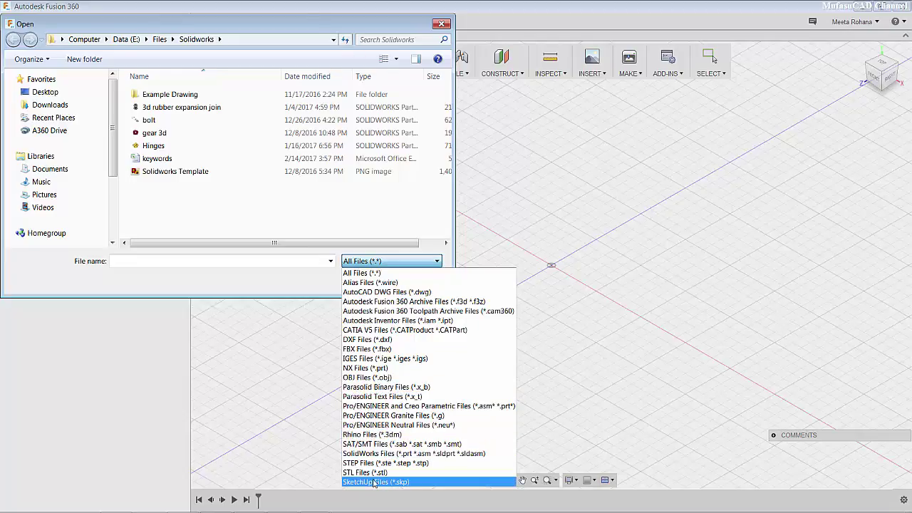
{"action": "left_click", "coordinate": [338, 202]}
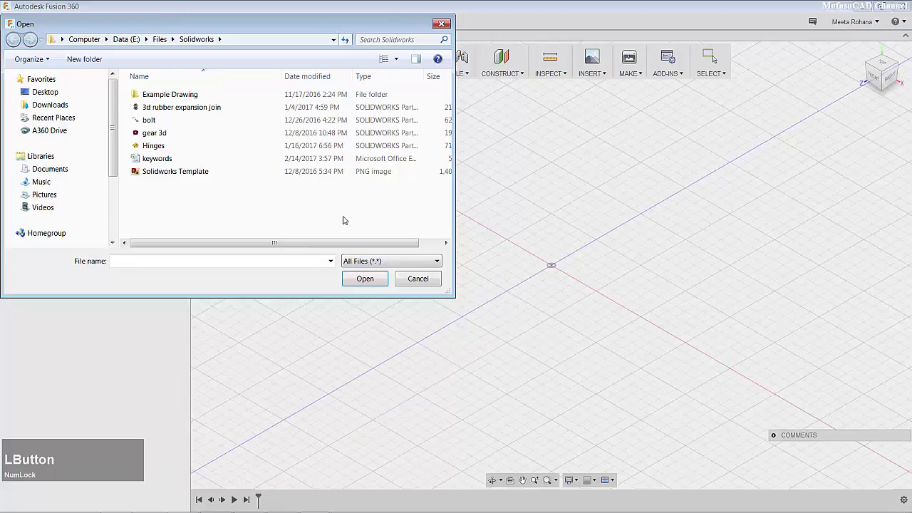
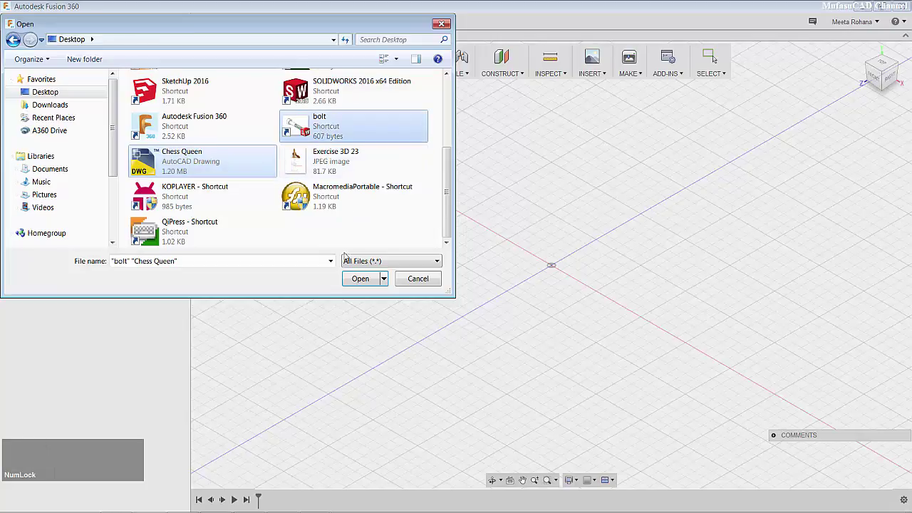
{"action": "left_click", "coordinate": [367, 282]}
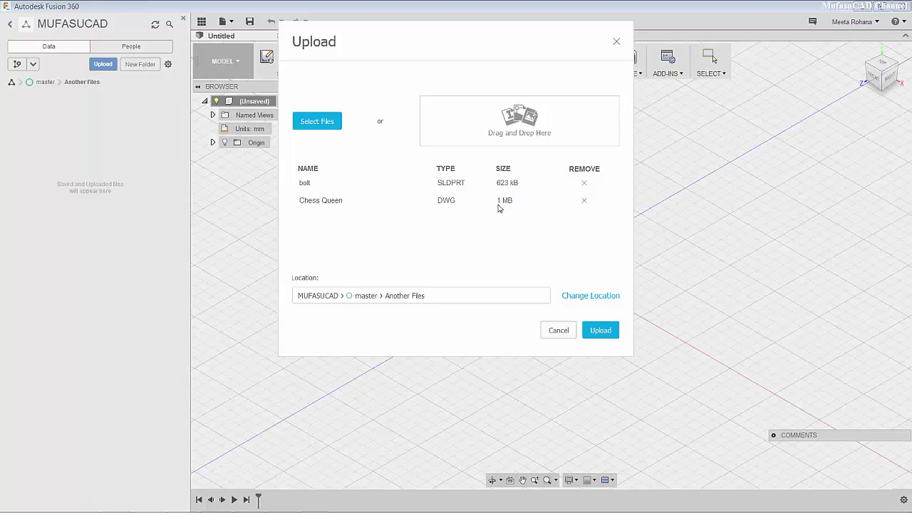
Upload both queued files until complete so they appear in Another Files.
{"action": "left_click", "coordinate": [339, 128]}
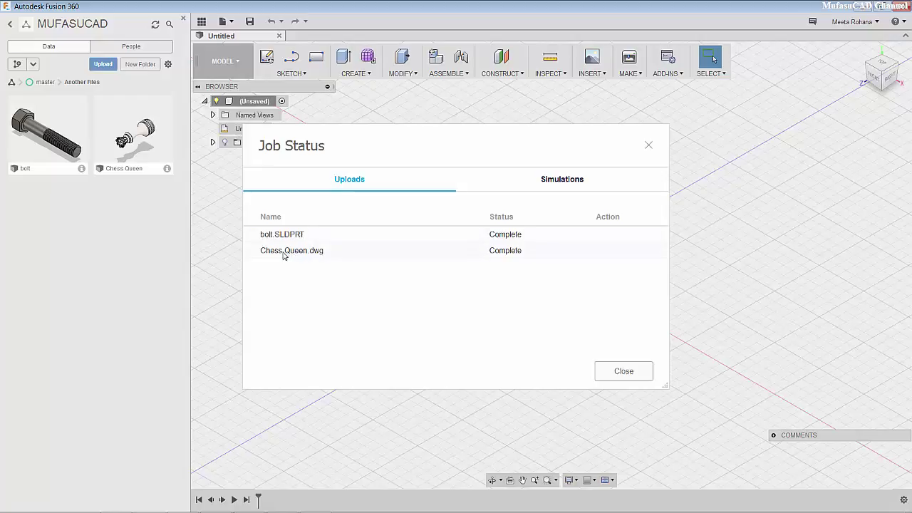
{"action": "left_click", "coordinate": [621, 365]}
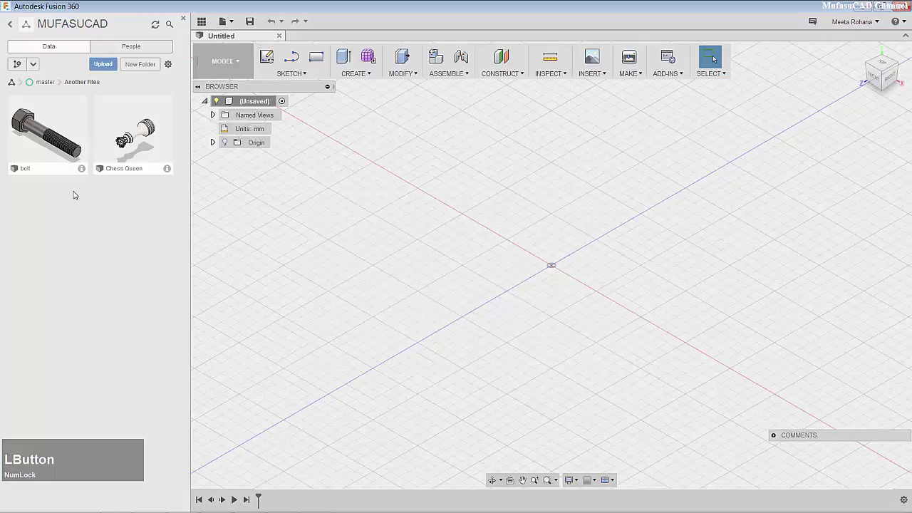
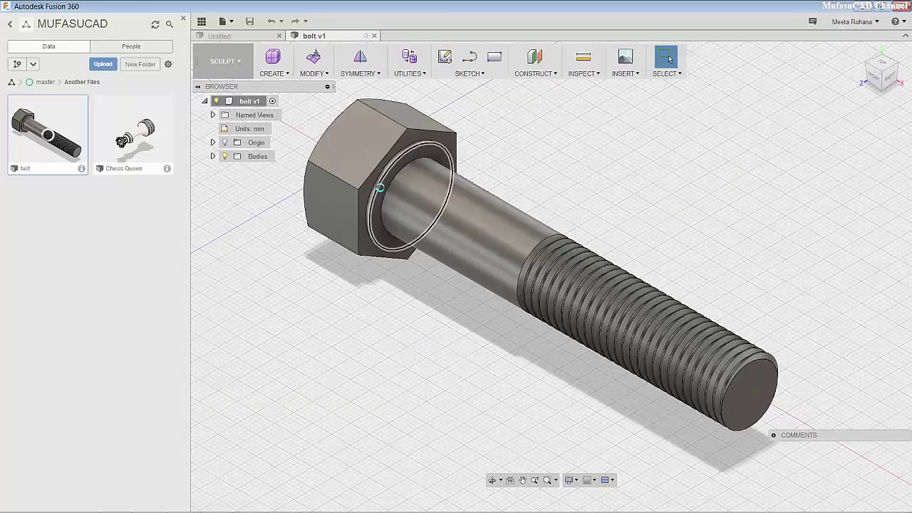
View the opened bolt model and close the empty Untitled design tab.
{"action": "scroll", "scroll_direction": "down", "scroll_amount": 3}
{"action": "scroll", "scroll_direction": "up", "scroll_amount": 3}
{"action": "middle_click", "coordinate": [581, 222]}
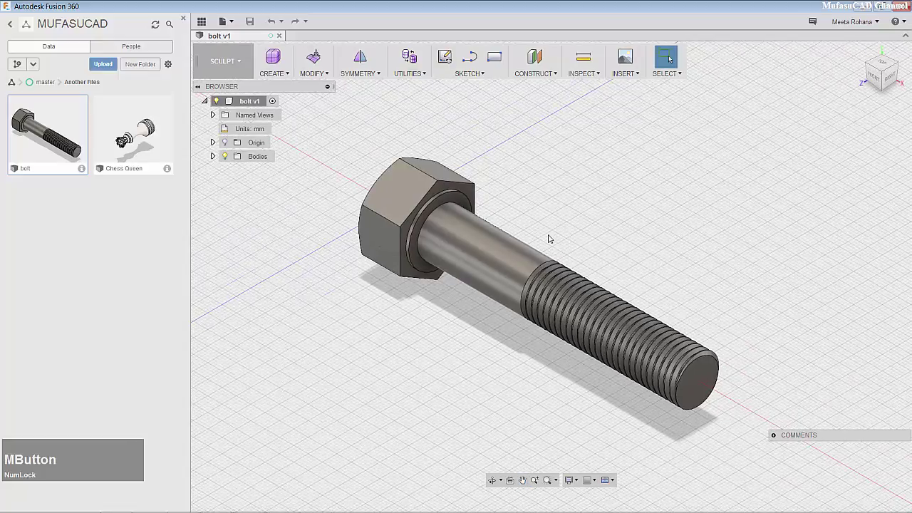
Open the Chess Queen model in a second tab beside the bolt and inspect it.
{"action": "left_click", "coordinate": [137, 131]}
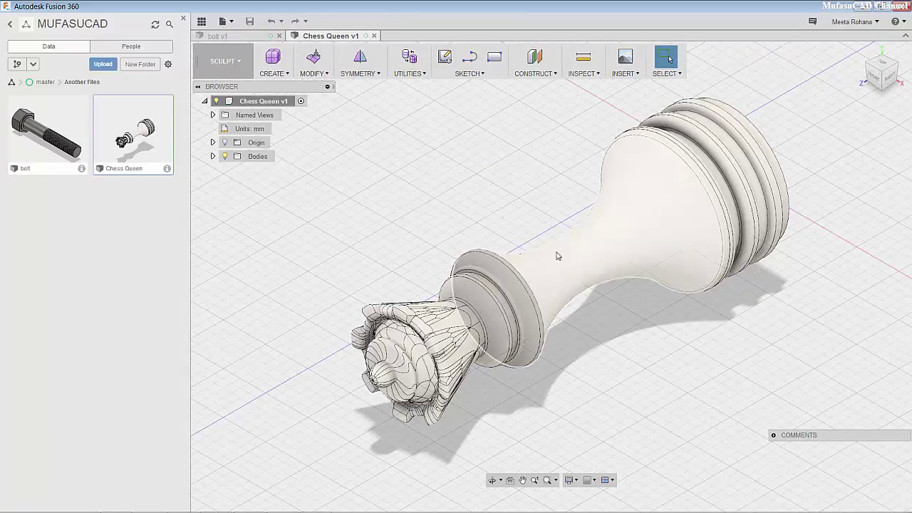
{"action": "scroll", "scroll_direction": "down", "scroll_amount": 3}
{"action": "scroll", "scroll_direction": "up", "scroll_amount": 3}
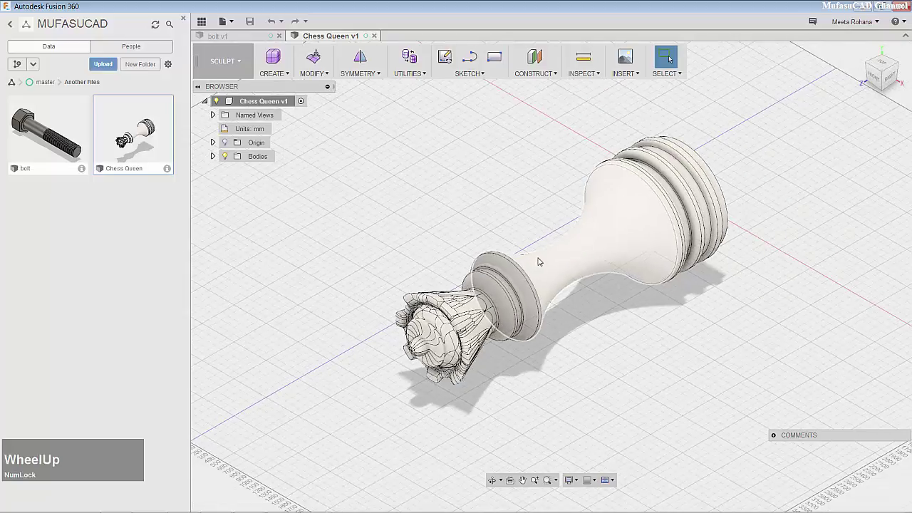
{"action": "middle_click", "coordinate": [523, 274]}
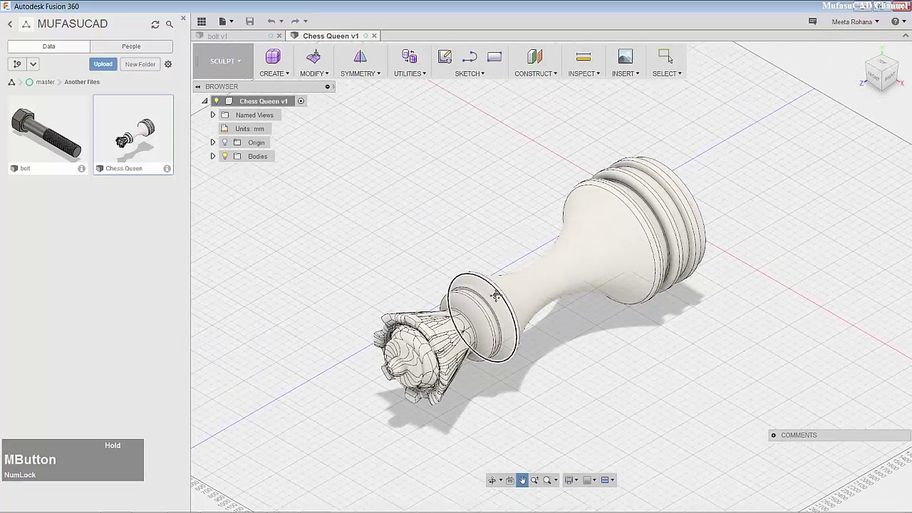